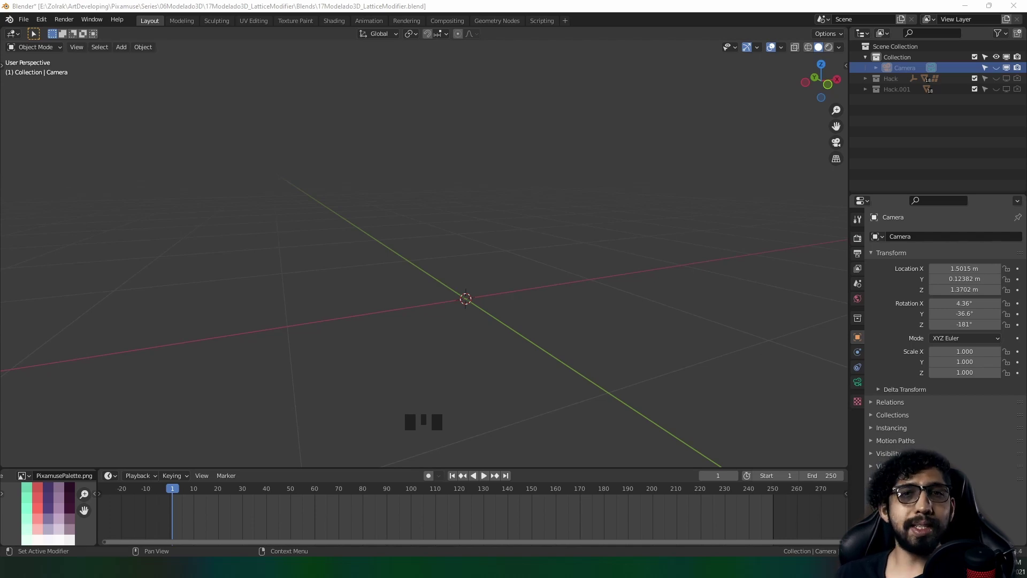
Bring up the Add menu over the empty 3D viewport
left_click(468, 302)
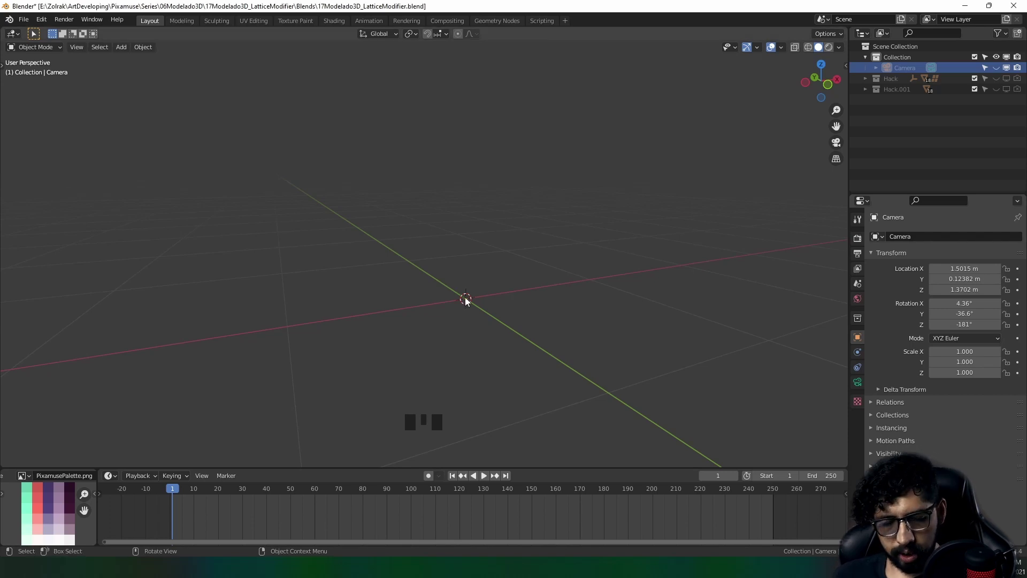
Add a lattice at the scene origin and enter Edit Mode on its points
key("shift+a")
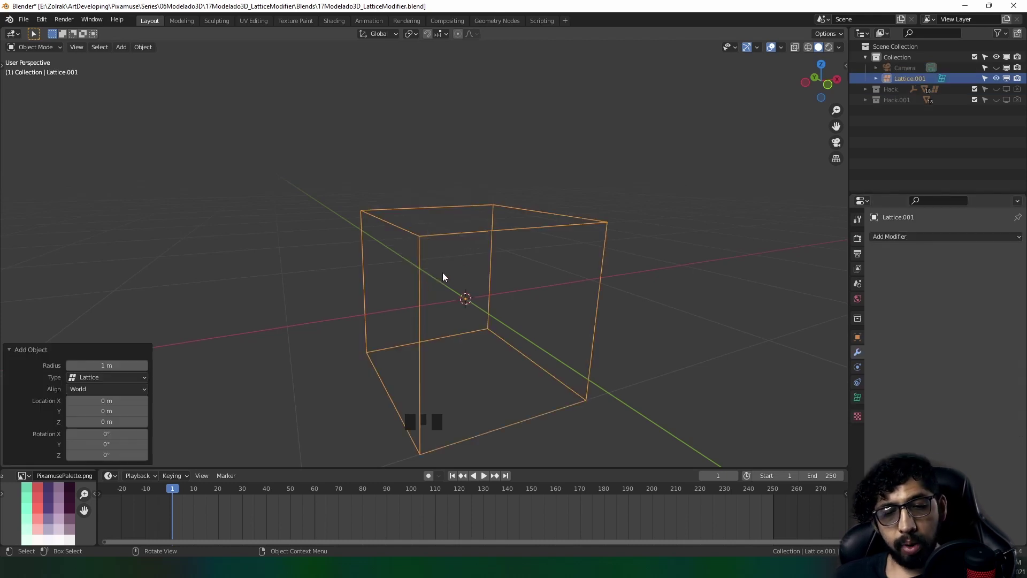
left_click_drag(384, 258, 495, 273)
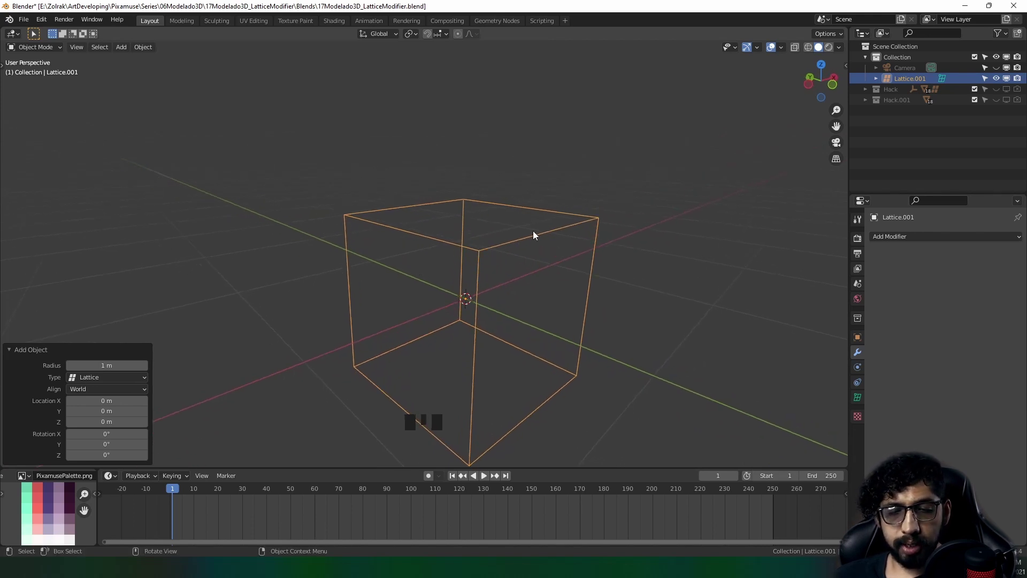
scroll("down", 3)
left_click_drag(561, 302, 435, 301)
key("Tab")
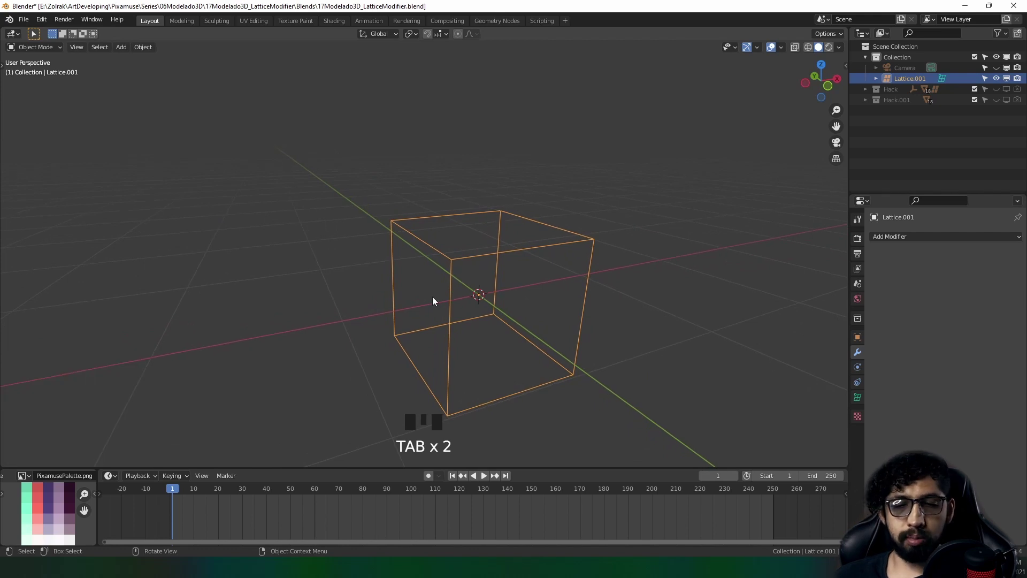
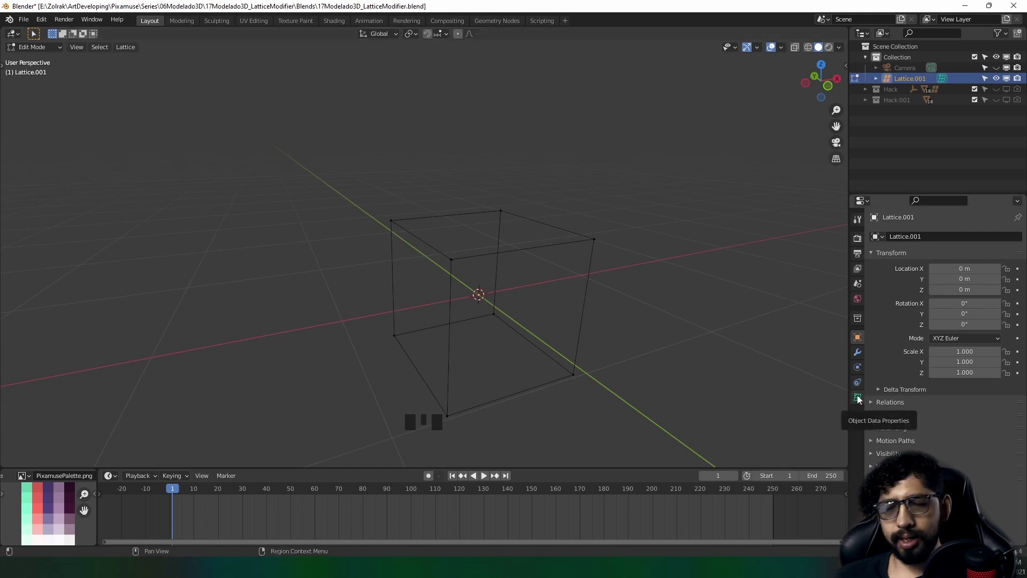
Set the lattice resolution U, V, W to 4 and enable Outside
left_click(860, 399)
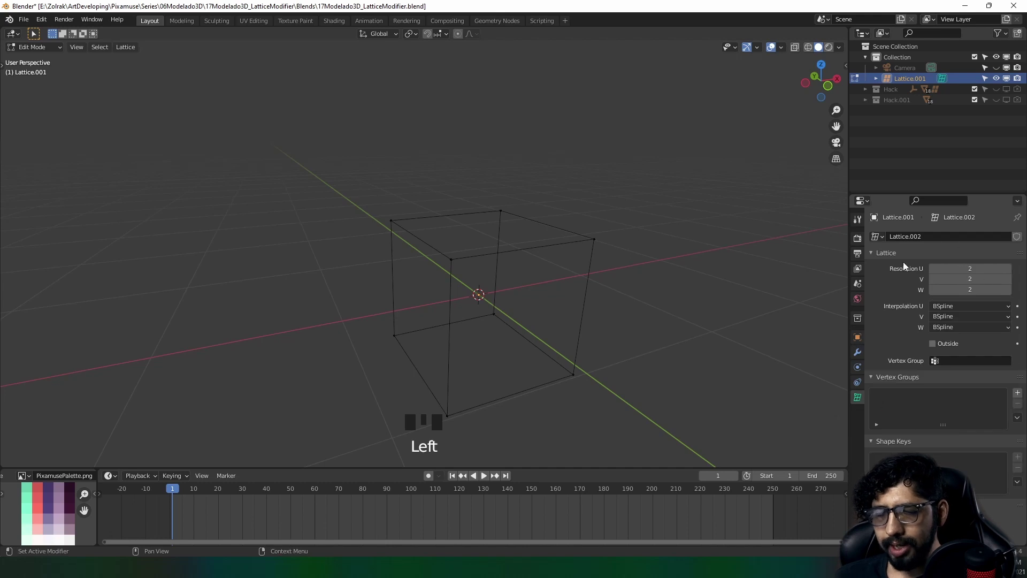
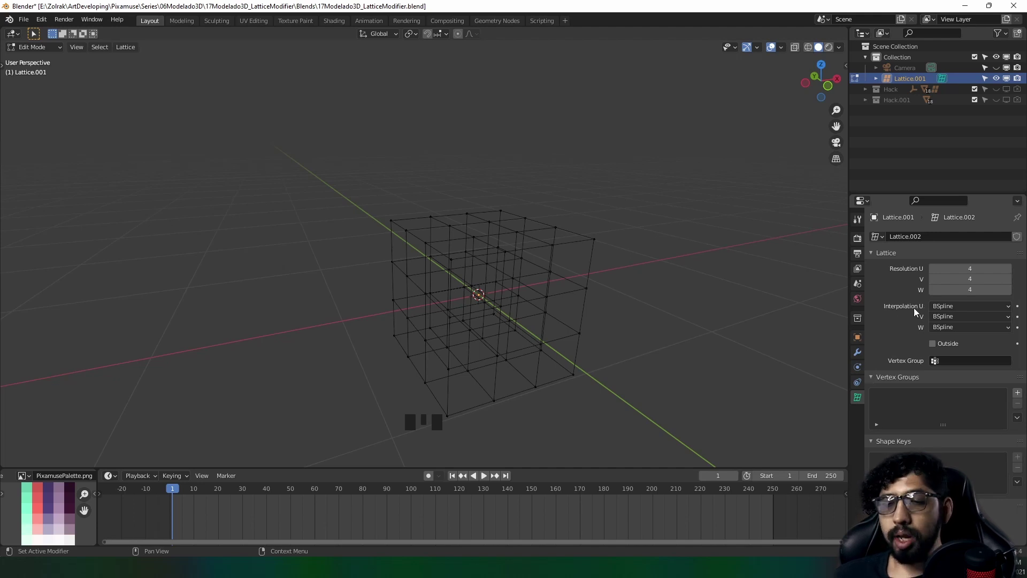
left_click_drag(969, 310, 959, 345)
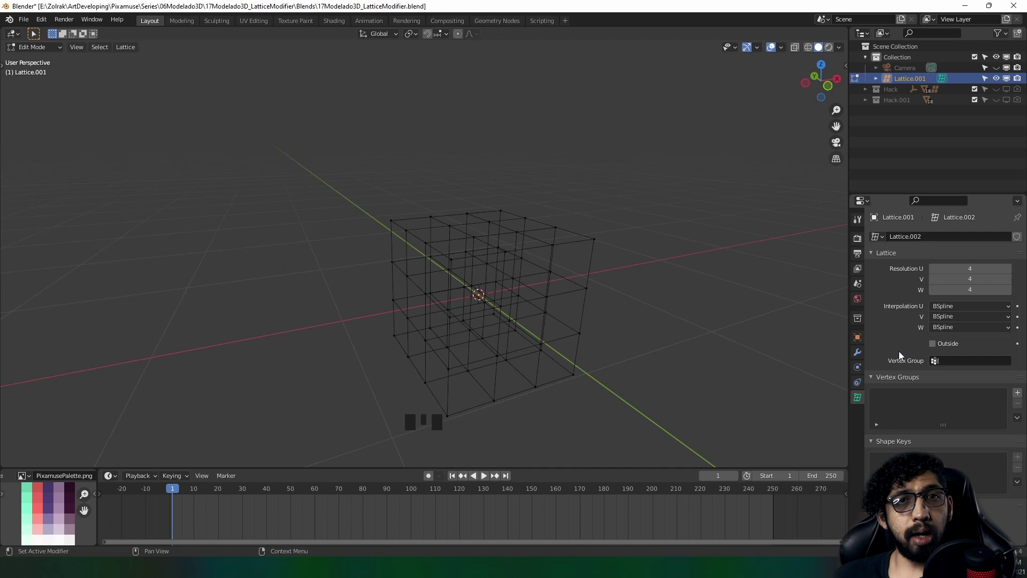
left_click(941, 346)
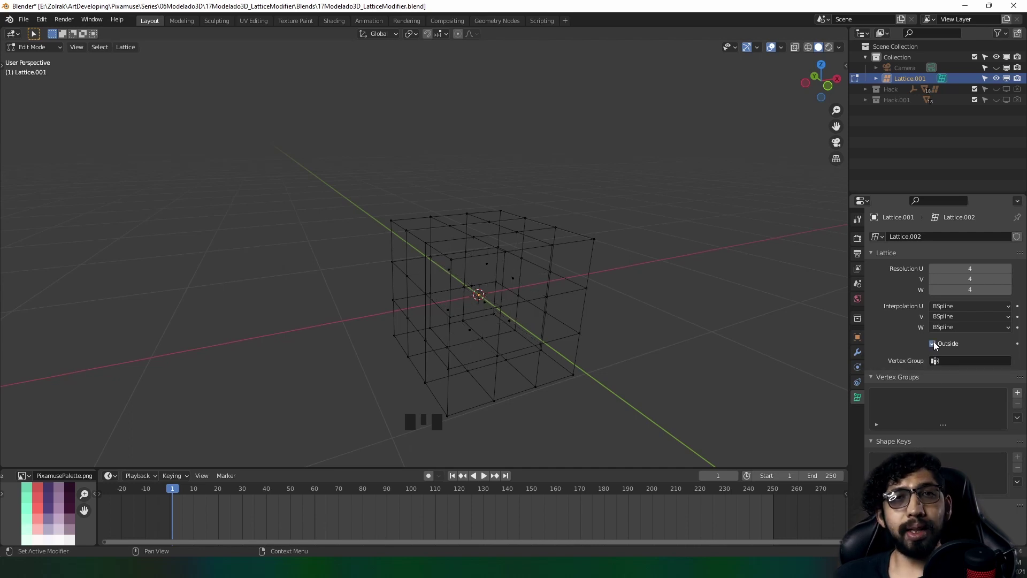
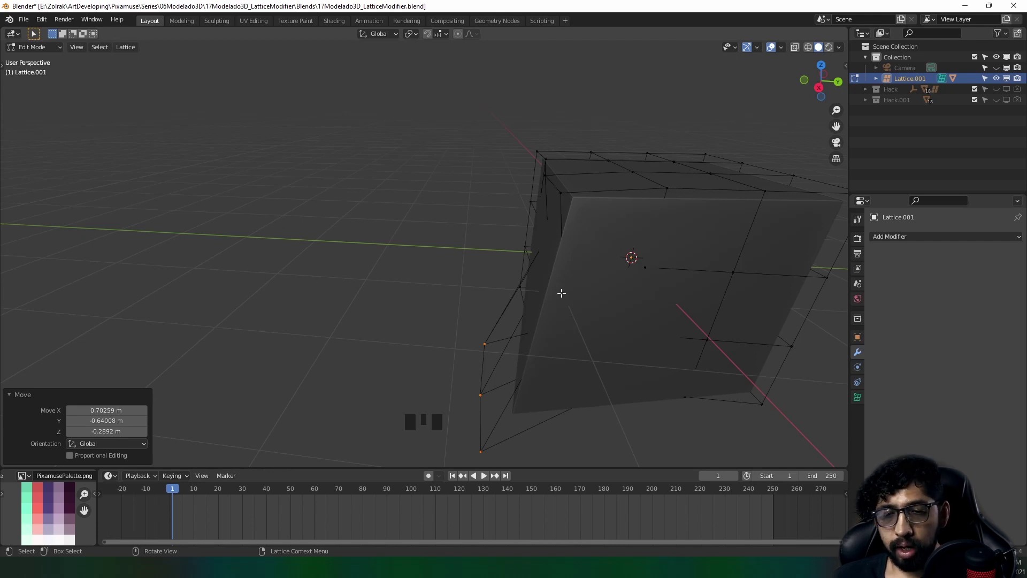
Leave lattice editing and reselect the lattice to reshape the cube
key("Tab")
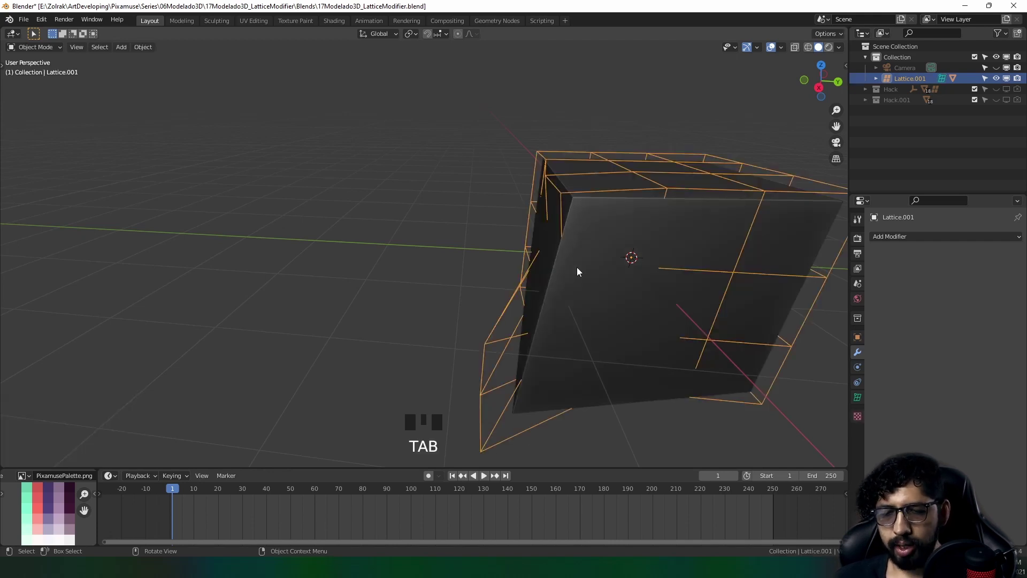
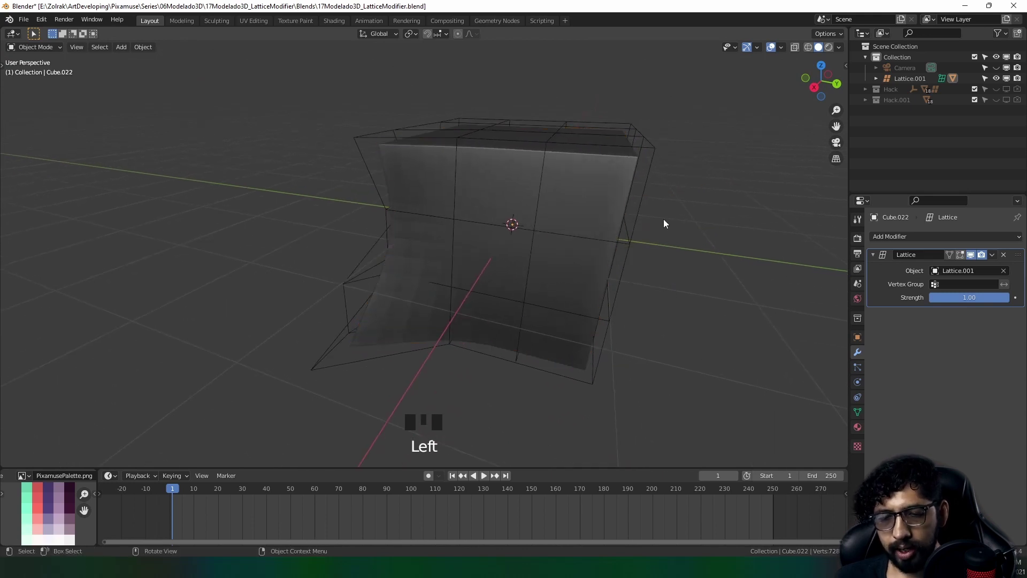
left_click(636, 220)
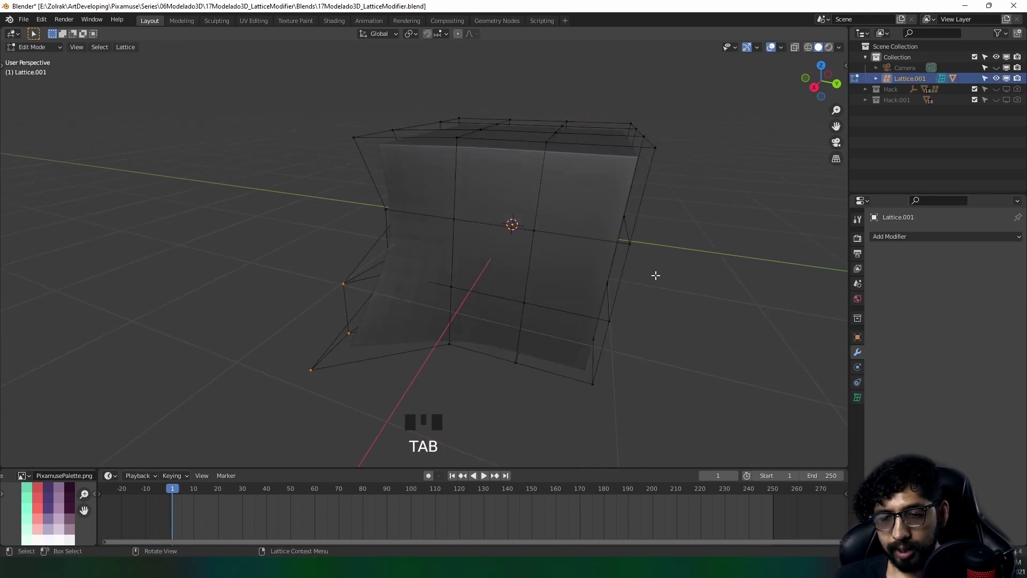
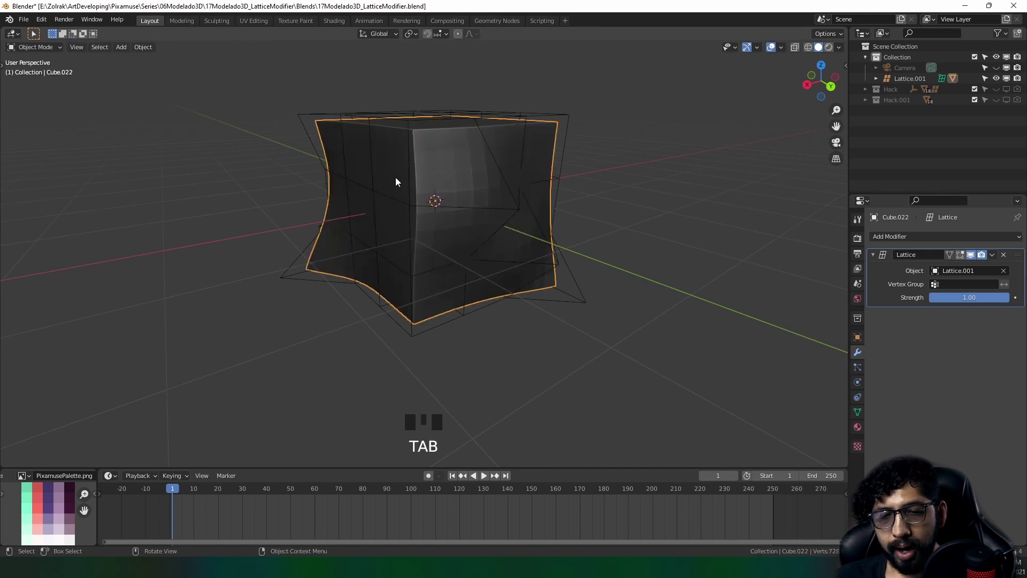
Enable Auto Smooth normals on the bent cube in its mesh data settings
left_click_drag(549, 240, 407, 276)
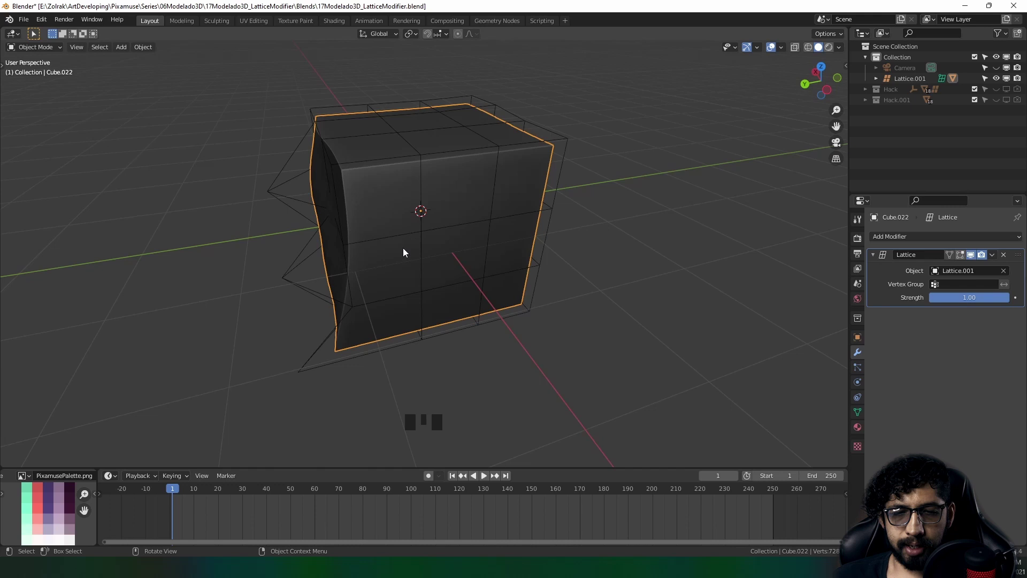
left_click(446, 163)
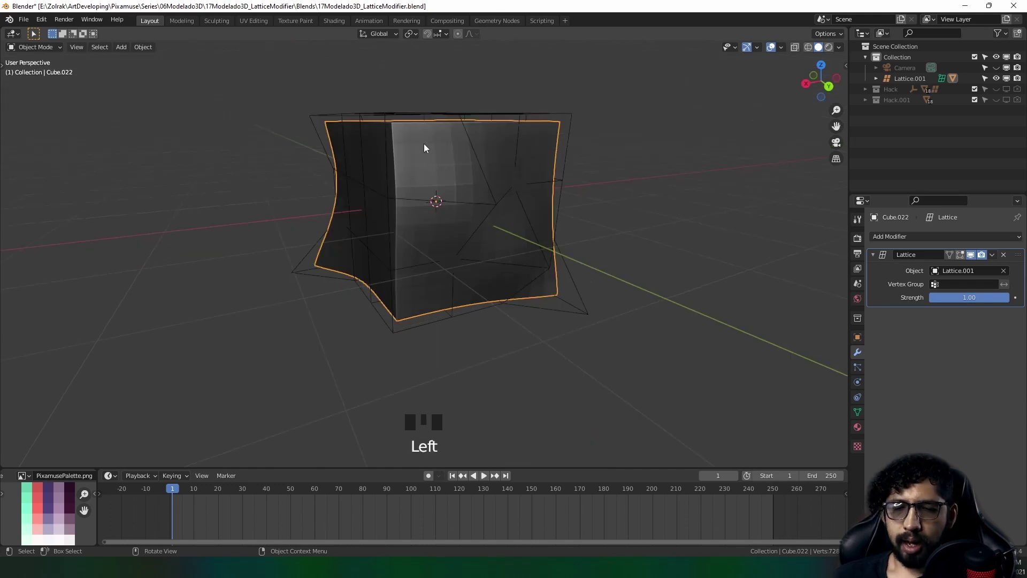
left_click_drag(426, 148, 861, 424)
left_click(859, 418)
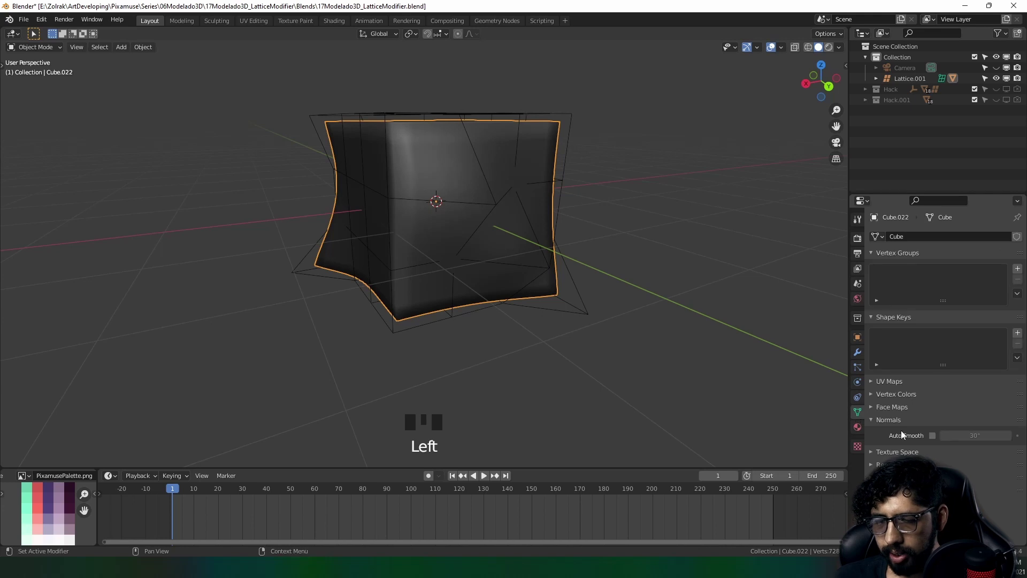
left_click(935, 440)
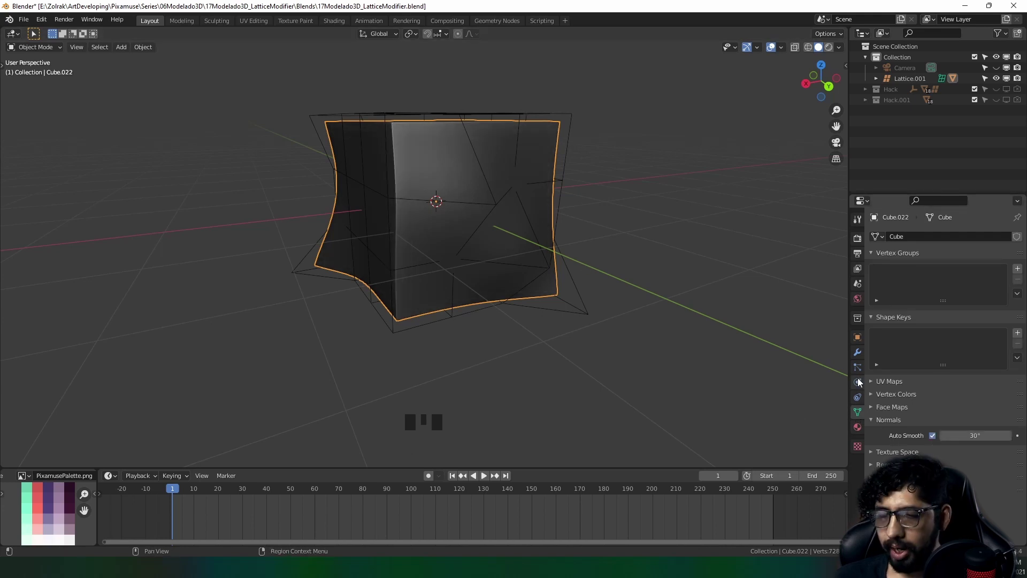
Hide CuboEjemplo and Lattice.001, unhide Hack, and view the bent perforated panel
left_click(859, 350)
left_click_drag(924, 243, 583, 249)
left_click_drag(583, 248, 570, 274)
left_click_drag(566, 269, 615, 266)
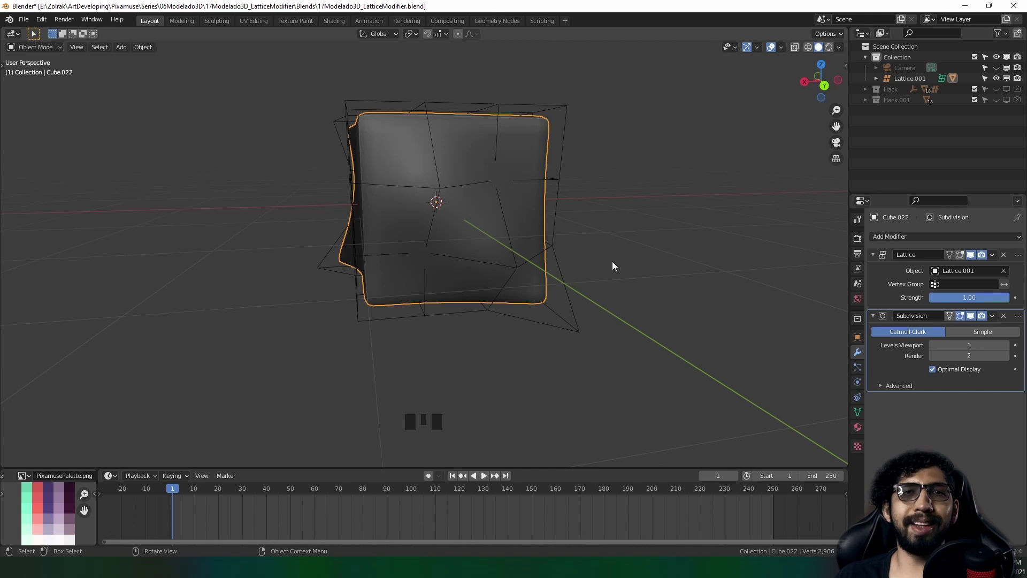
middle_click(436, 266)
Hide the bent Hack panel in the Outliner and show the flat copy Hack.001
left_click_drag(469, 235, 309, 218)
left_click_drag(496, 210, 431, 254)
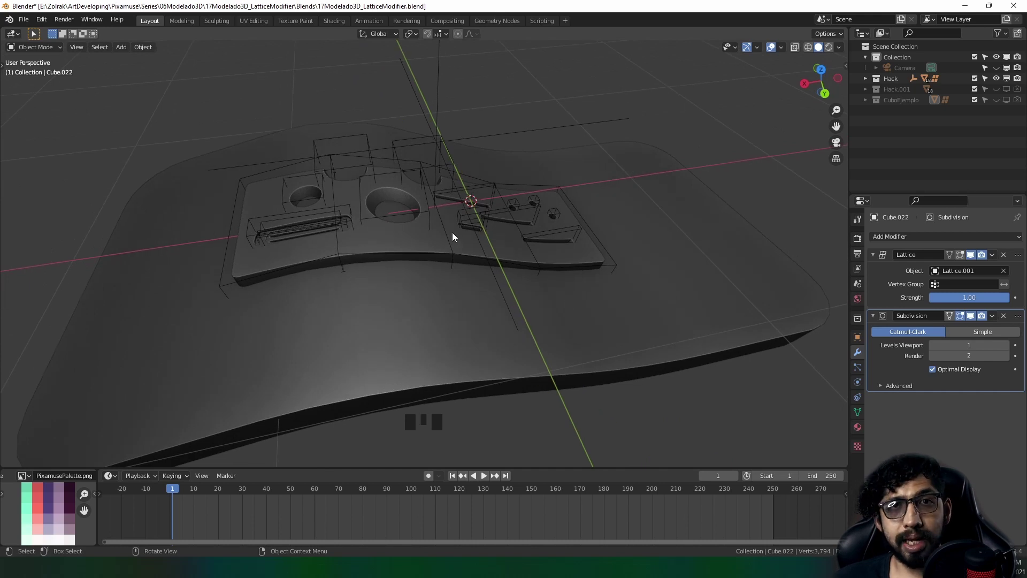
left_click(402, 247)
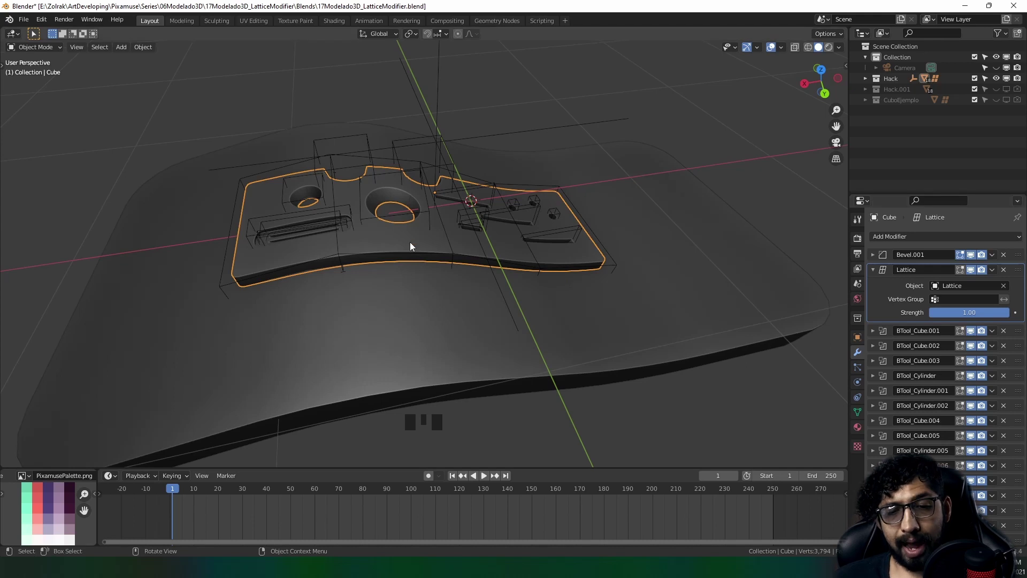
scroll("up", 3)
left_click_drag(410, 226, 386, 167)
scroll("up", 3)
left_click(464, 258)
left_click_drag(414, 250, 465, 241)
left_click(465, 241)
Return the flat panel to Object Mode and snap the 3D cursor to it
key("Tab")
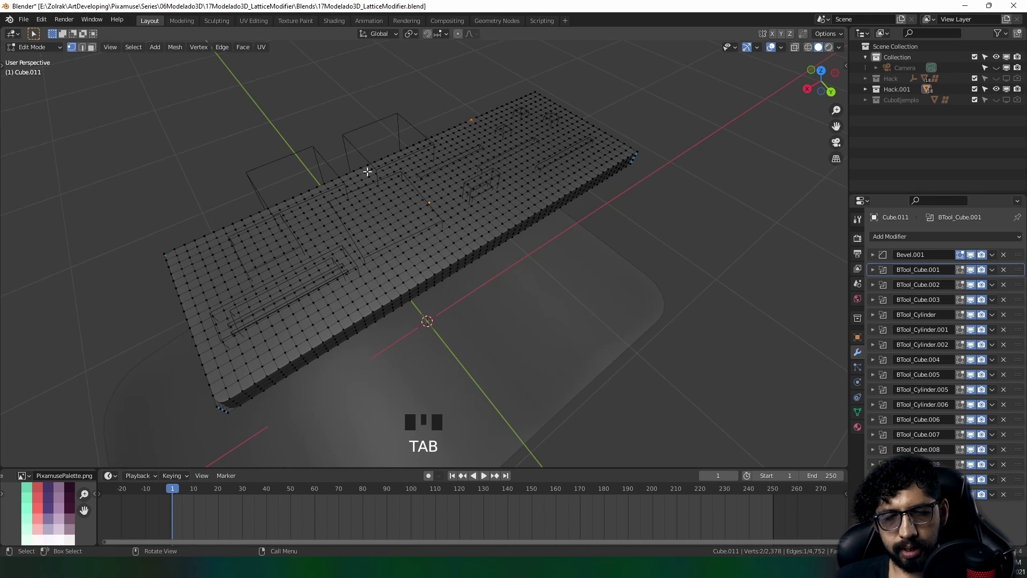
key("Tab")
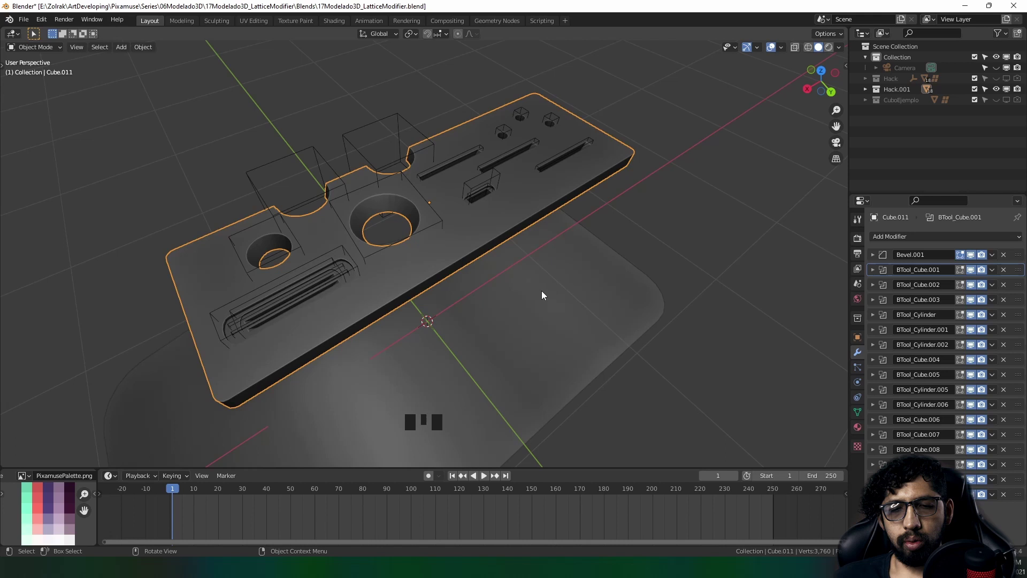
left_click_drag(543, 294, 524, 269)
scroll("down", 3)
left_click_drag(526, 329, 446, 202)
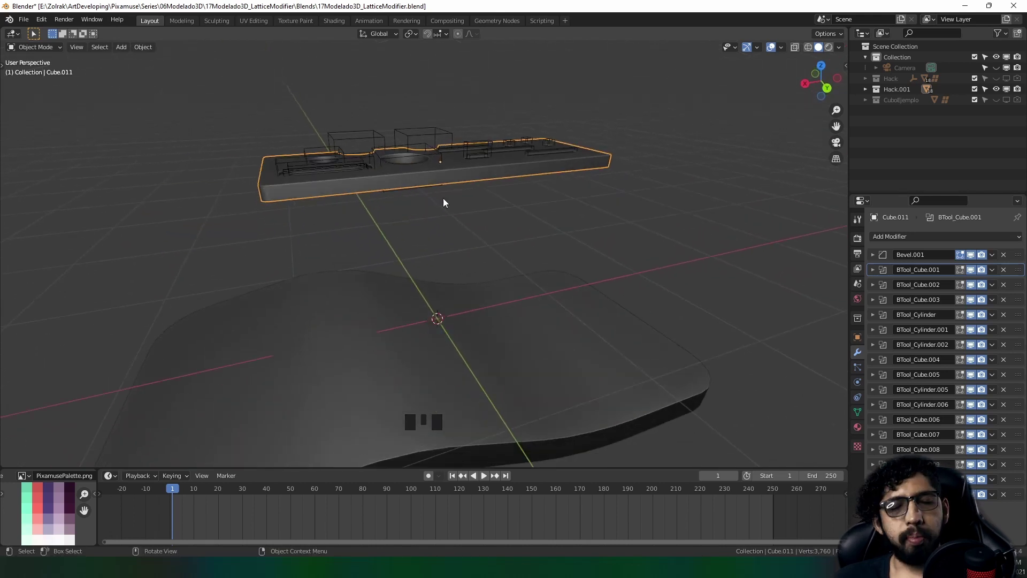
left_click_drag(438, 206, 441, 183)
left_click(441, 183)
left_click(447, 185)
key("shift+s")
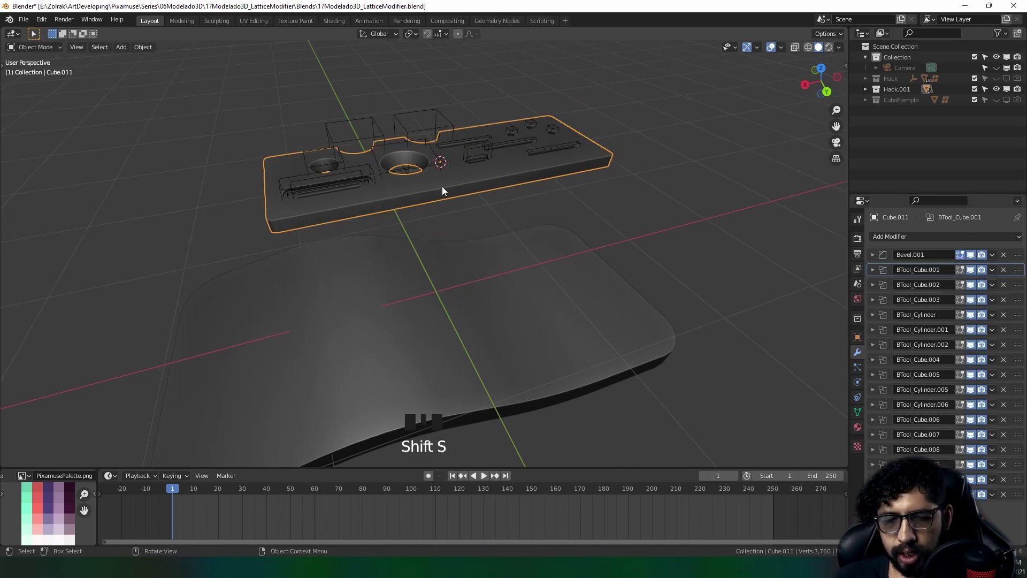
Add a lattice at the panel, flatten it along Z in Front view and stretch it along Y in Top view
key("shift+a")
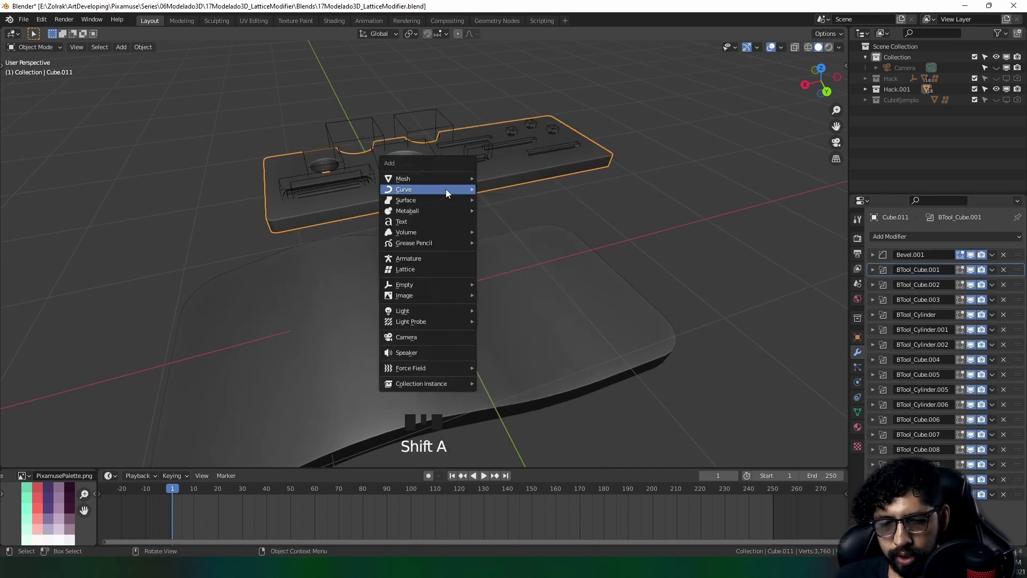
key("KP_1")
scroll("up", 3)
key("s")
key("s")
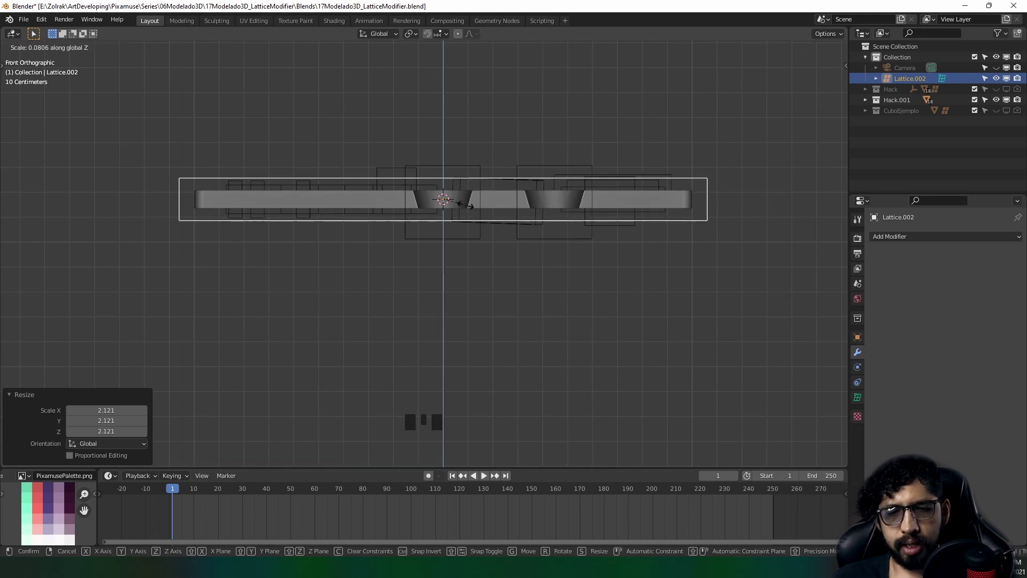
key("KP_7")
scroll("down", 3)
left_click_drag(542, 175, 495, 244)
scroll("up", 3)
key("s")
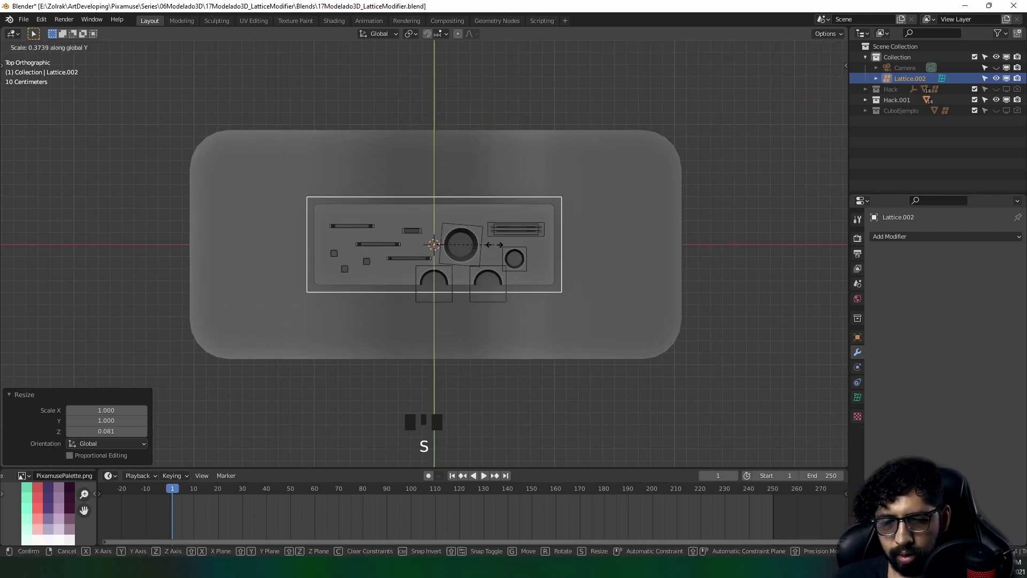
scroll("up", 3)
middle_click(459, 273)
Select the flat perforated panel, then add the lattice to the selection for parenting
left_click_drag(448, 233, 629, 277)
scroll("down", 3)
left_click(466, 270)
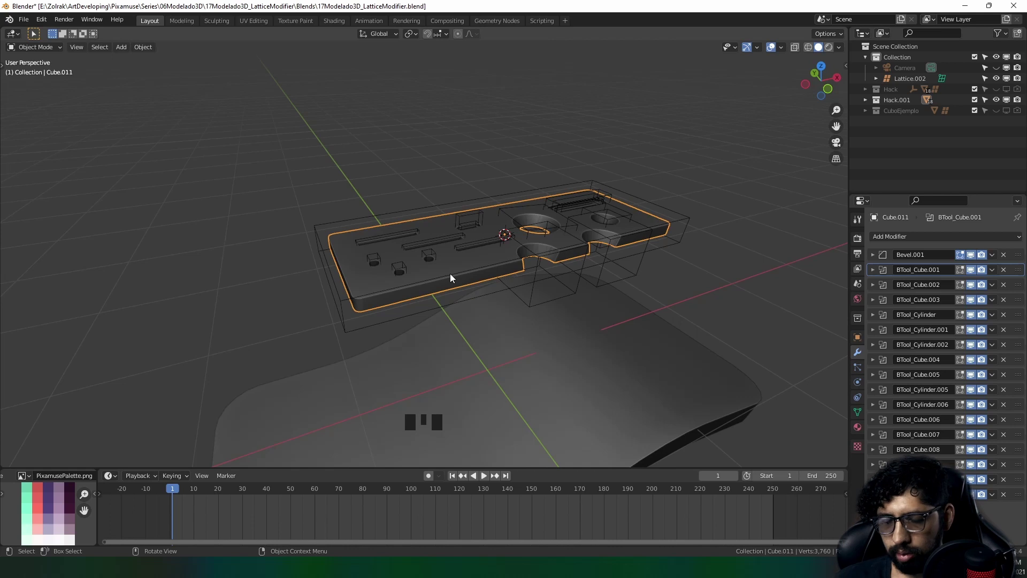
key("KP_1")
scroll("up", 3)
left_click(684, 144)
left_click_drag(331, 203, 313, 275)
scroll("down", 3)
left_click_drag(325, 266, 377, 132)
left_click(377, 133)
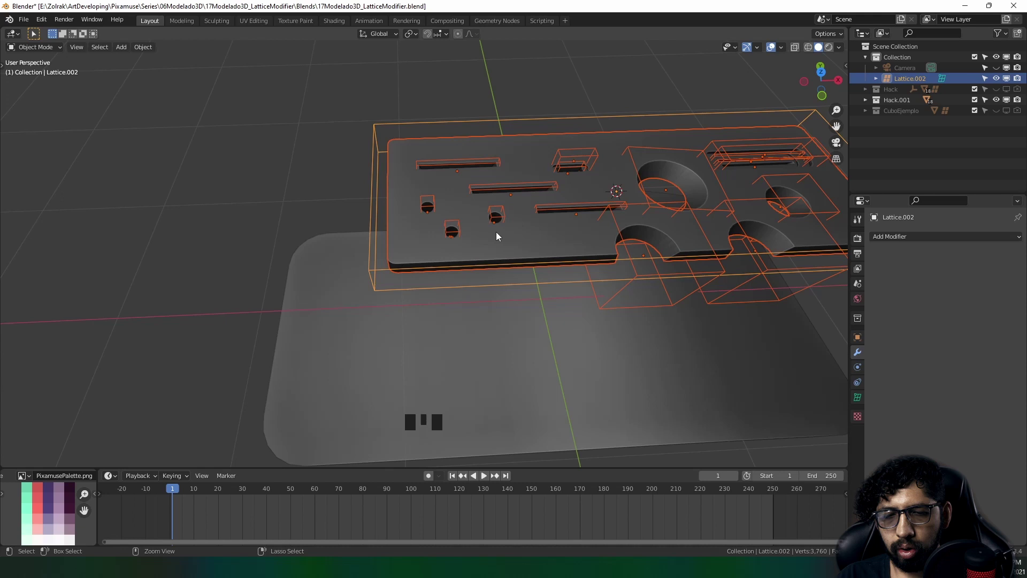
Parent the panel to the lattice with Lattice Deform and move the lattice carrying the panel
key("ctrl+p")
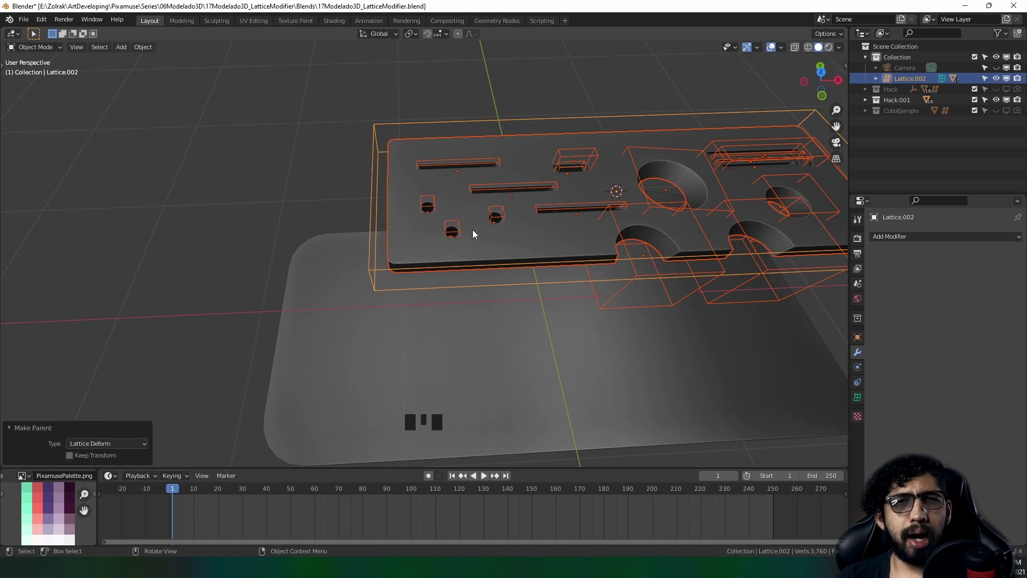
left_click_drag(488, 301, 341, 263)
left_click(341, 263)
left_click(374, 232)
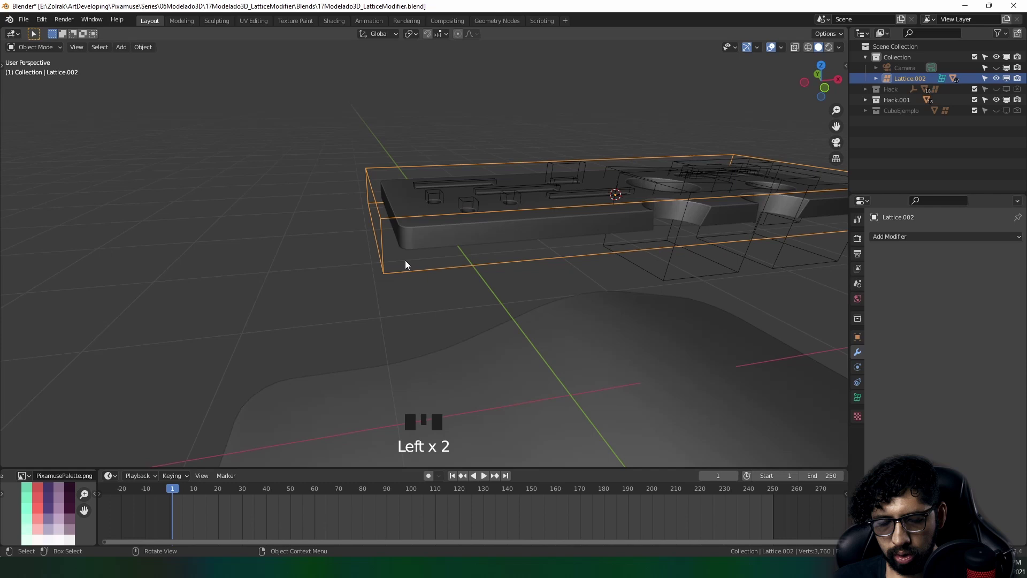
key("g")
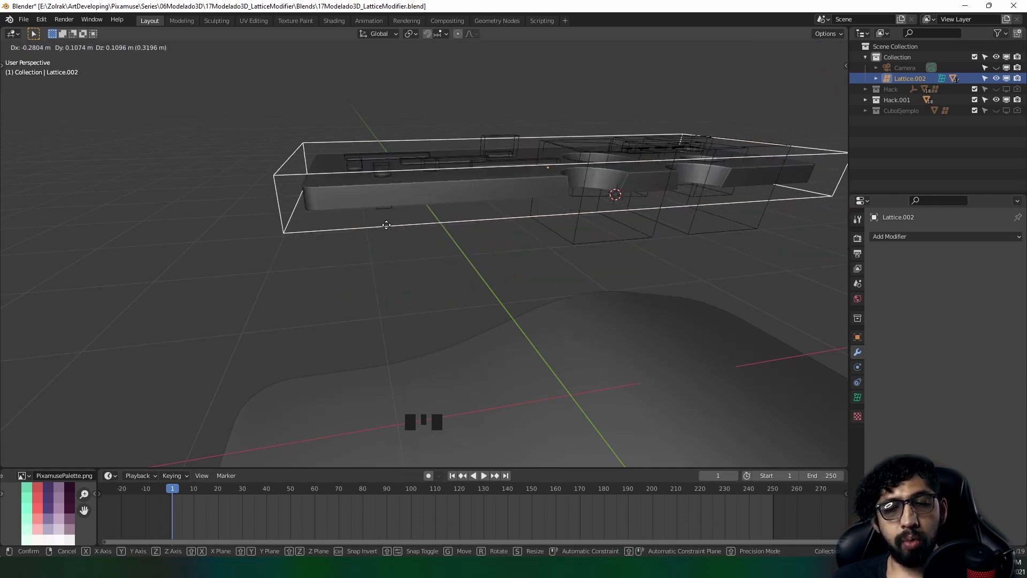
left_click_drag(648, 351, 857, 400)
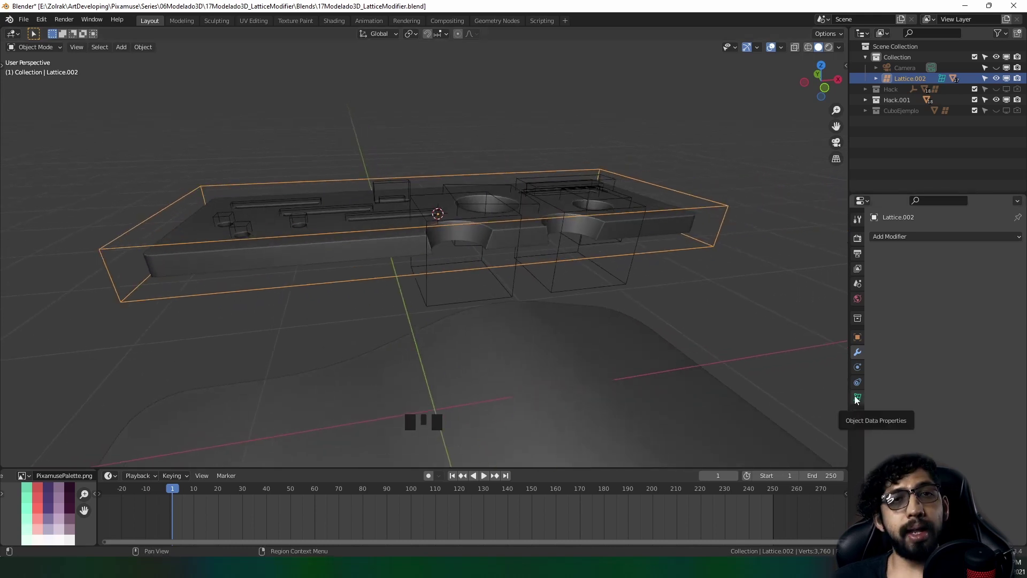
Set the lattice's Resolution U to 5 in its data properties
left_click(861, 397)
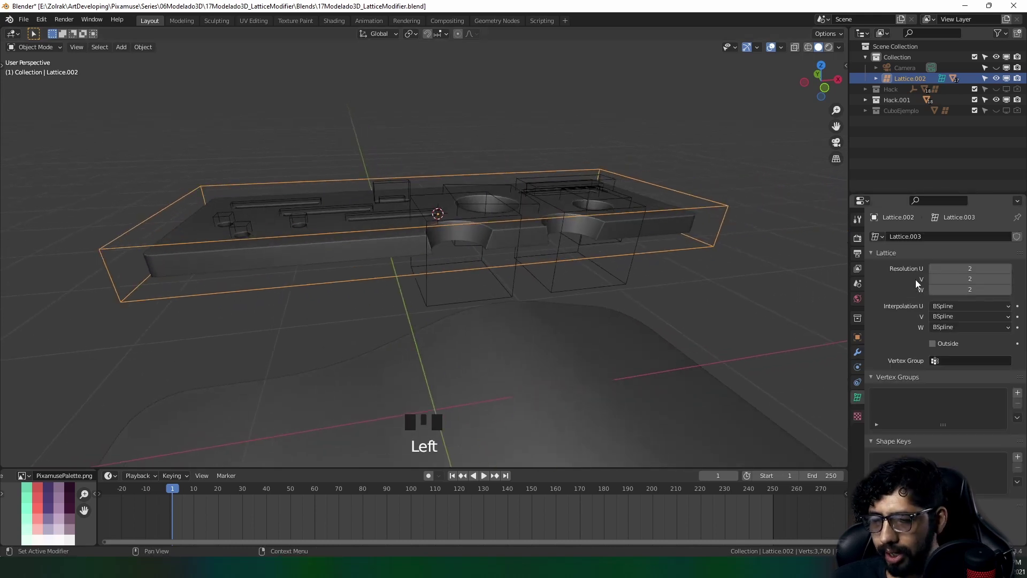
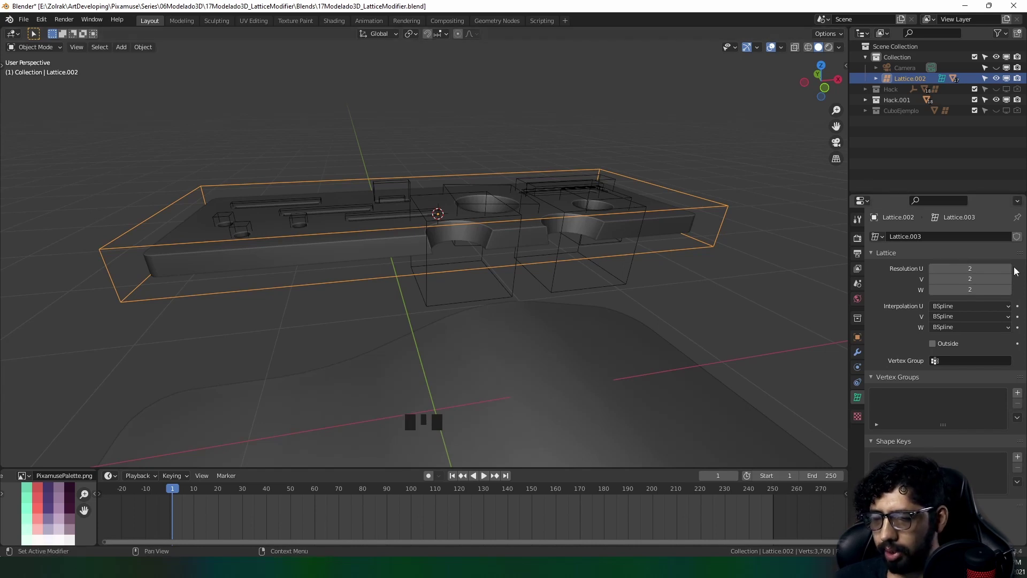
left_click_drag(1009, 274, 185, 277)
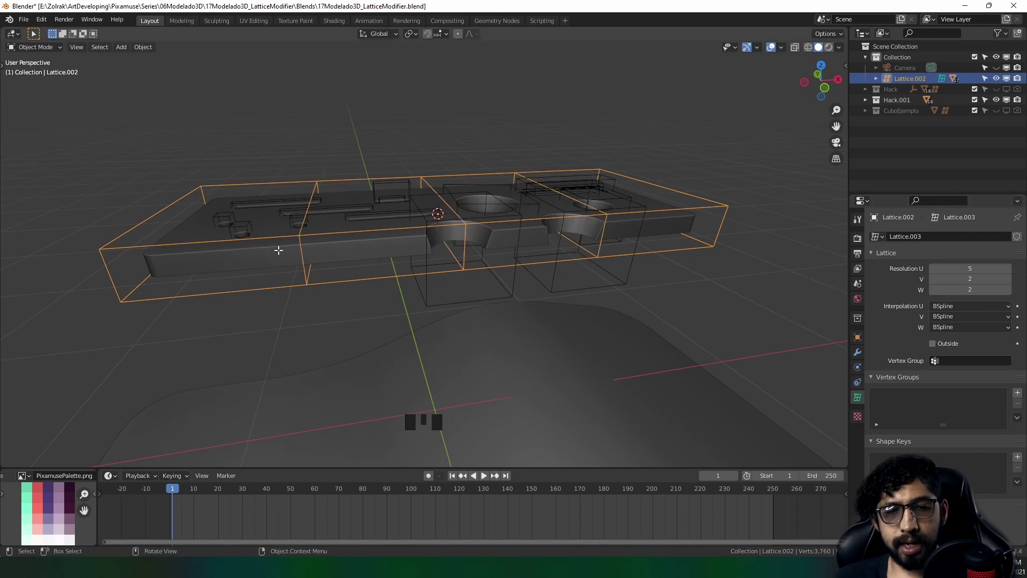
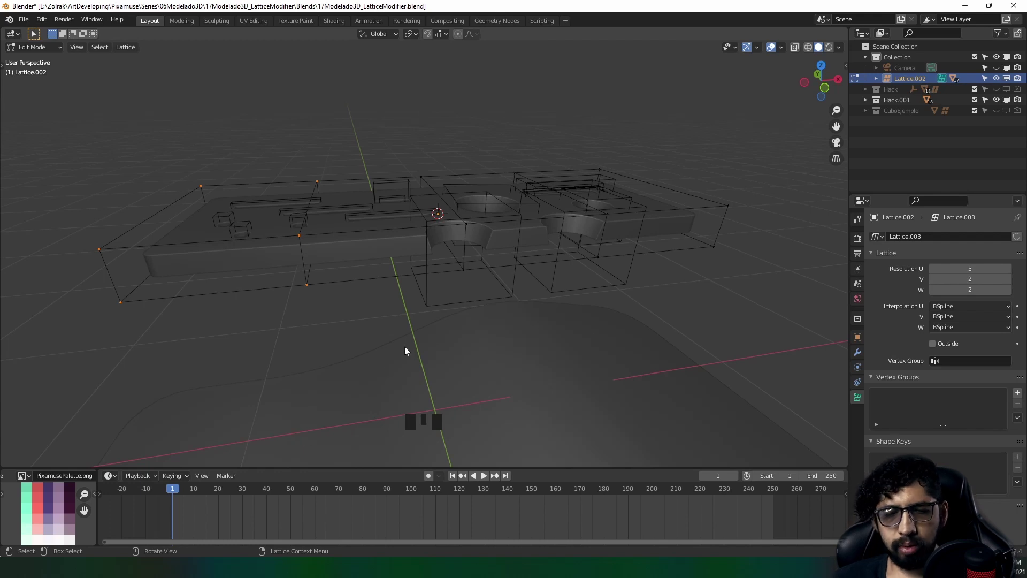
Leave lattice Edit Mode, add a Plain Axes empty at the panel centre and raise it about 0.25 m on Z
key("Tab")
scroll("down", 3)
scroll("up", 3)
left_click_drag(482, 282, 433, 291)
key("shift+a")
scroll("down", 3)
key("g")
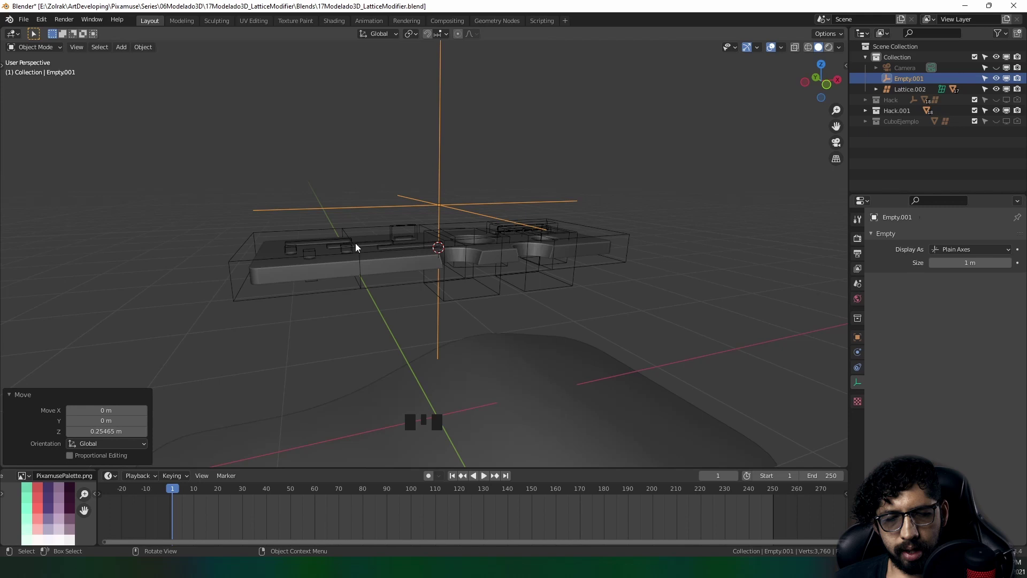
Parent the lattice to the empty using Object (Keep Transform), then reselect the lattice
left_click(251, 238)
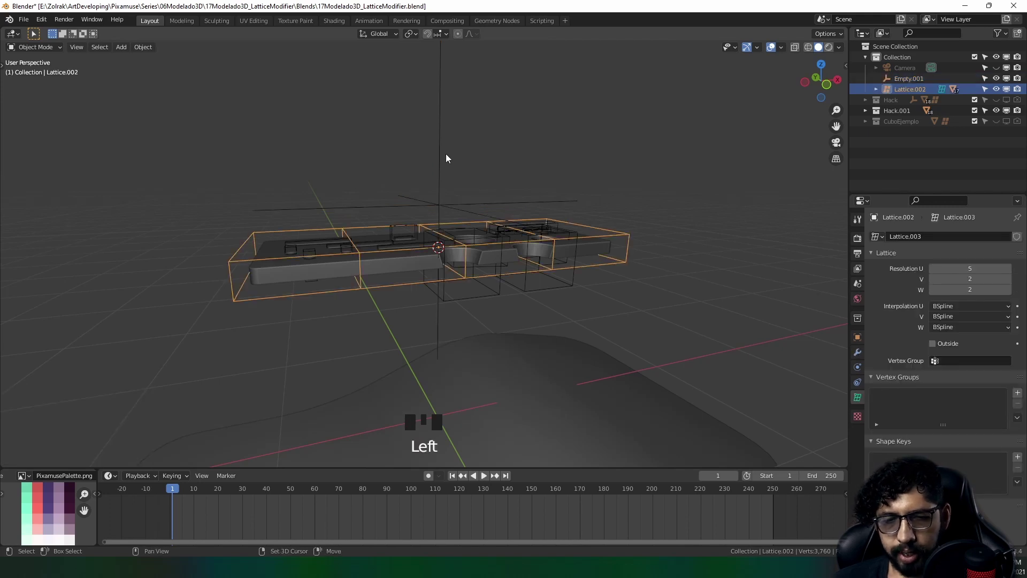
left_click(440, 153)
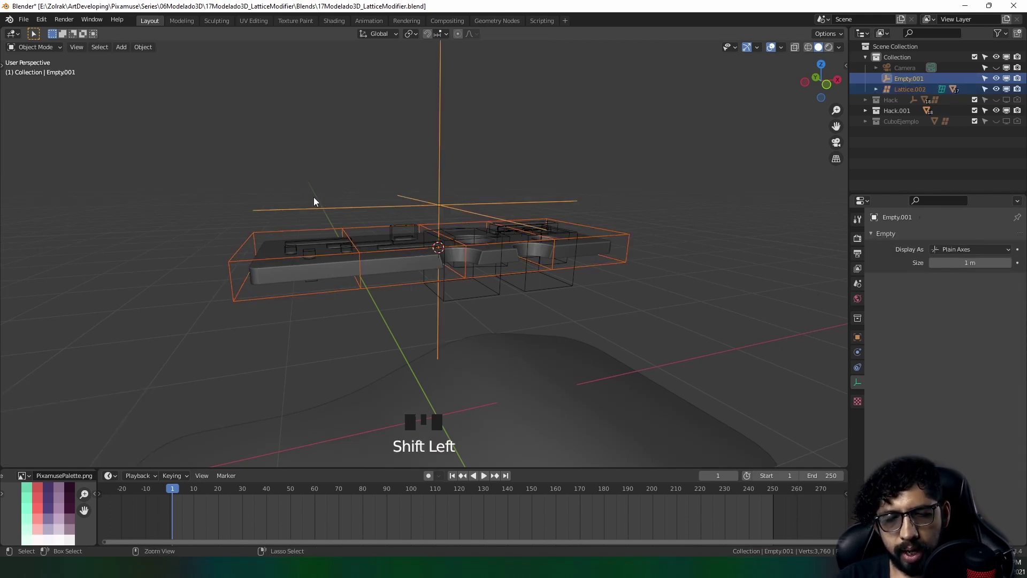
key("ctrl+p")
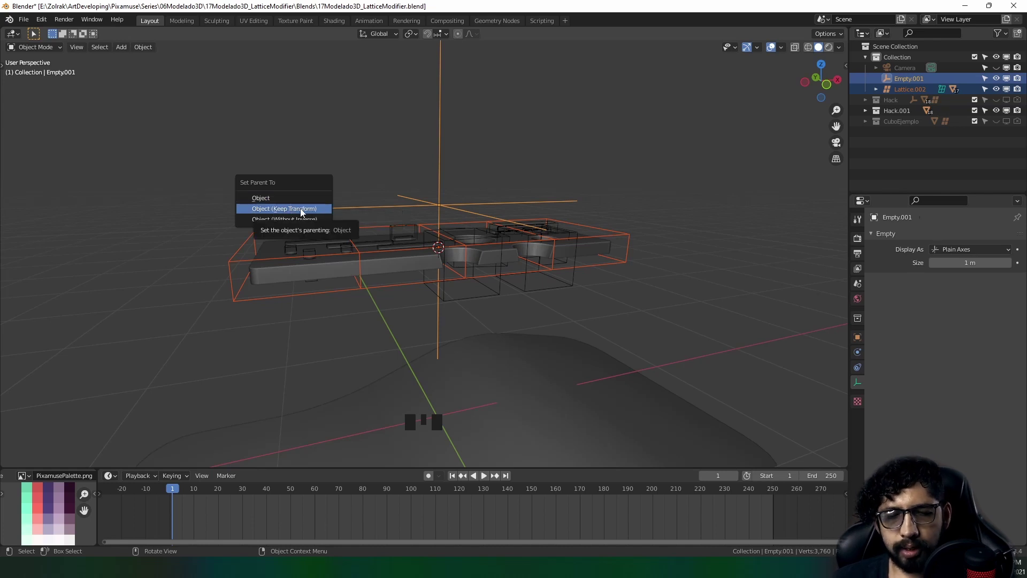
left_click(338, 152)
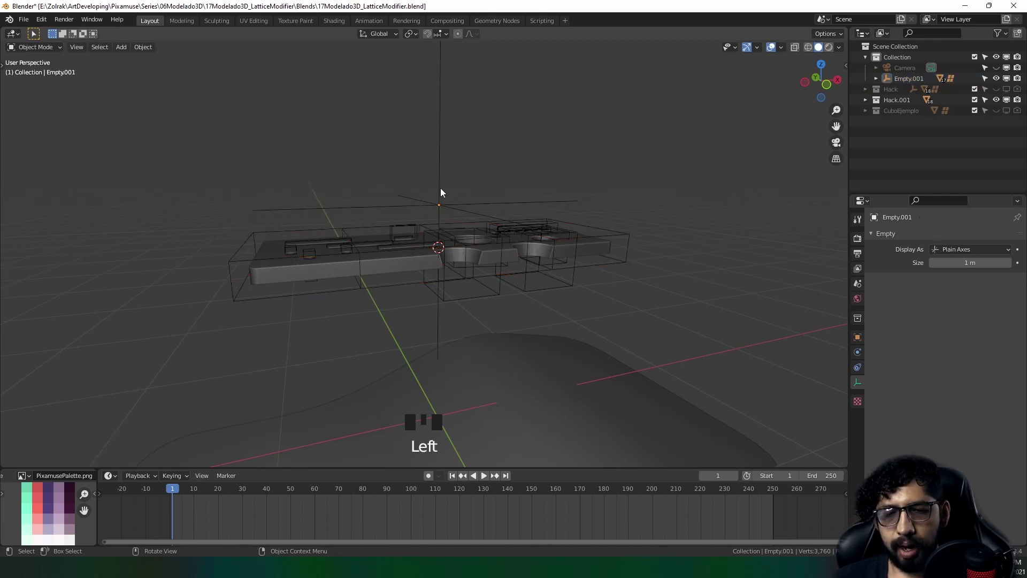
left_click(440, 190)
key("g")
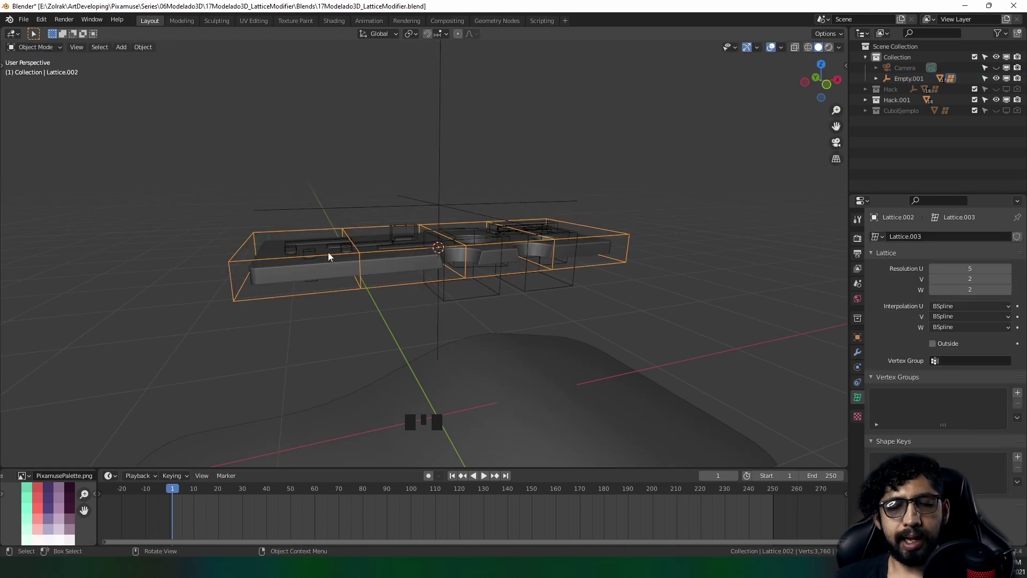
In front orthographic view, move the empty down so the panel sits just above the curved surface, then select the lattice
left_click_drag(463, 128, 449, 136)
key("KP_1")
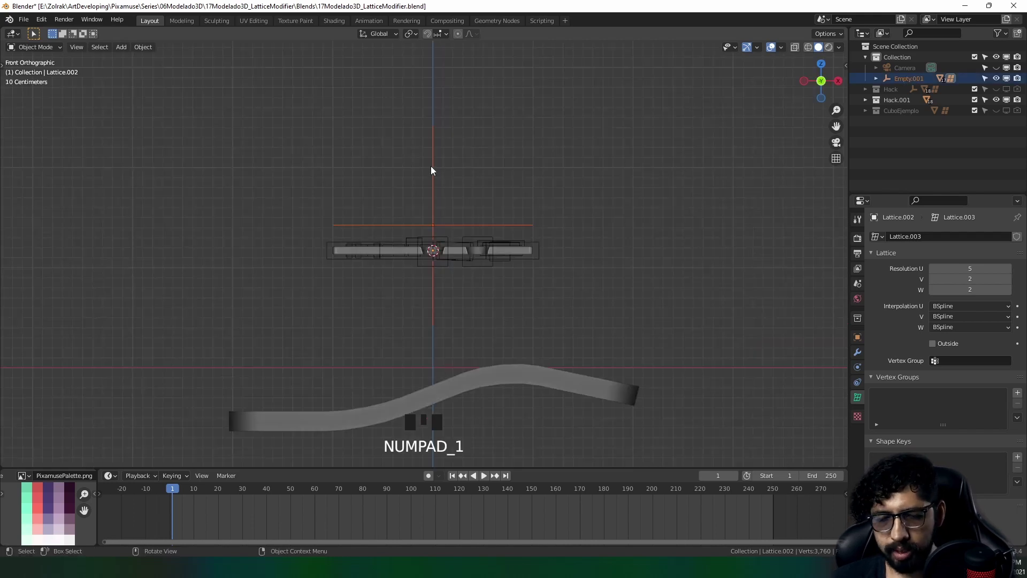
left_click_drag(485, 278, 450, 208)
scroll("up", 3)
key("g")
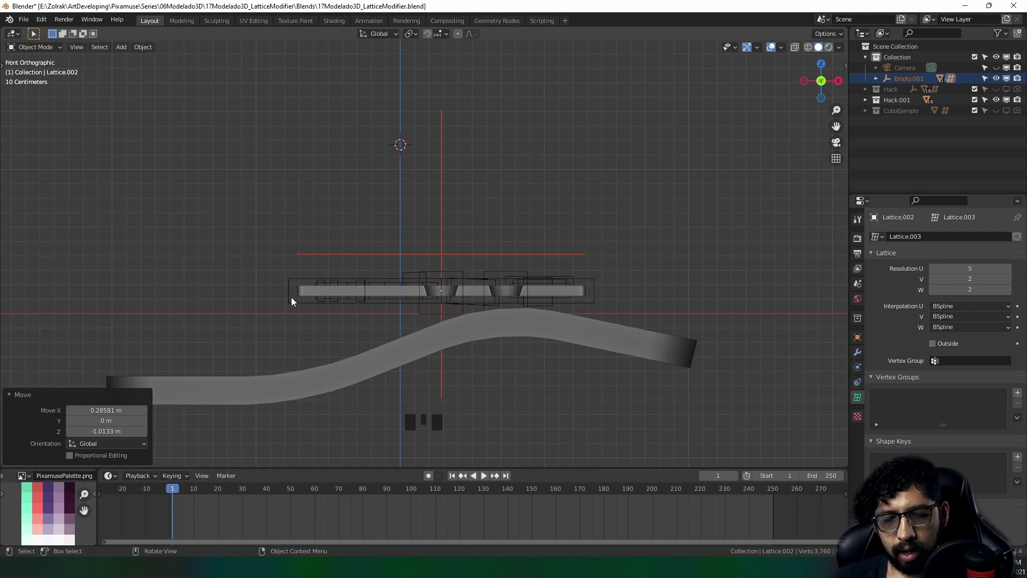
left_click(294, 298)
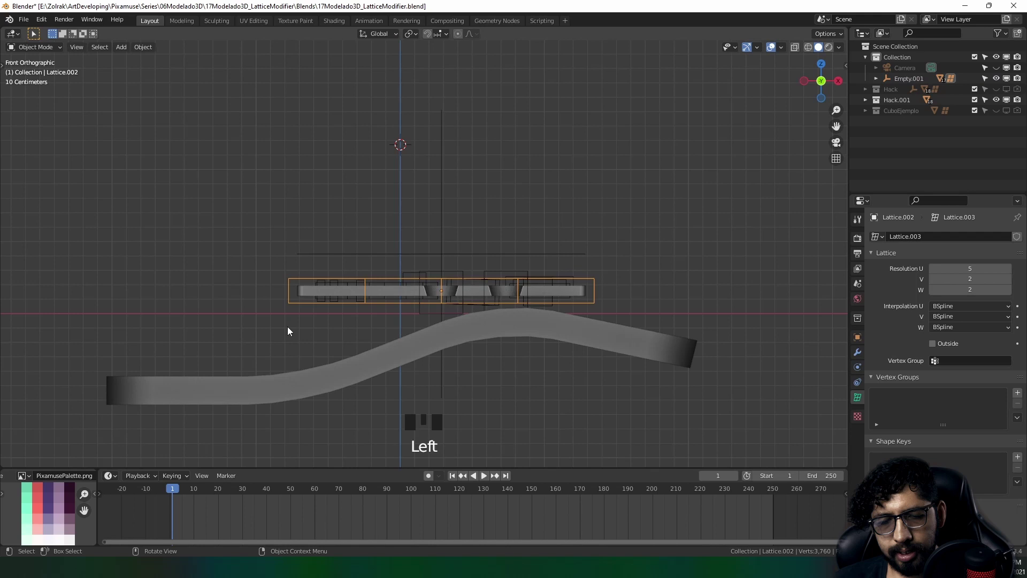
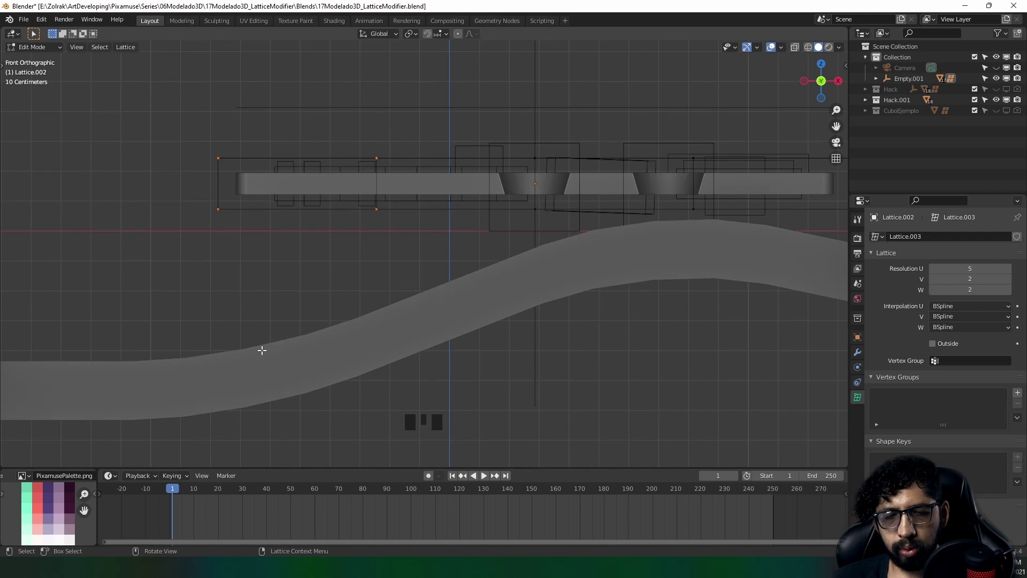
Move the lattice point columns onto the curve so the panel bends along it, then return to Object Mode
key("g")
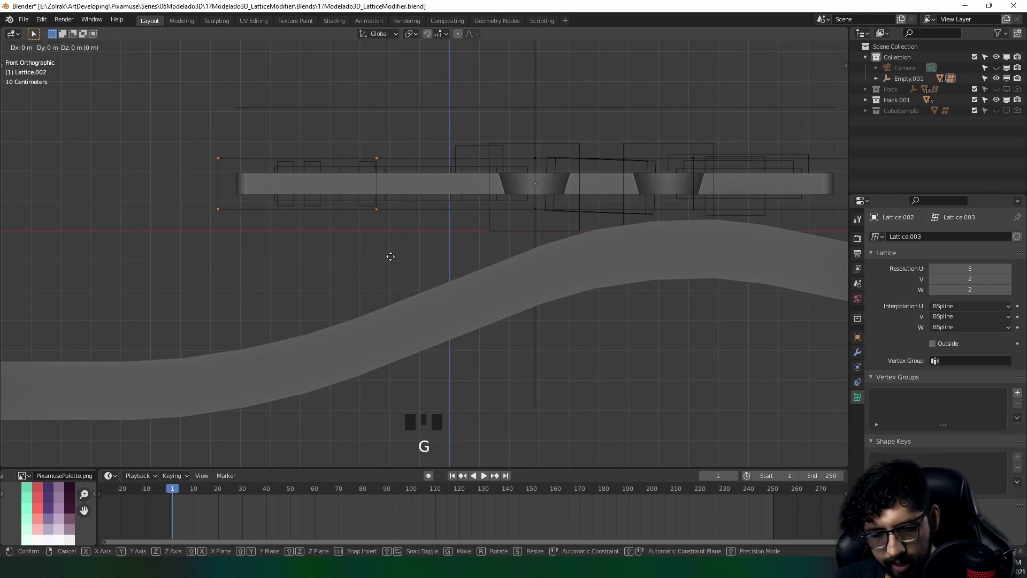
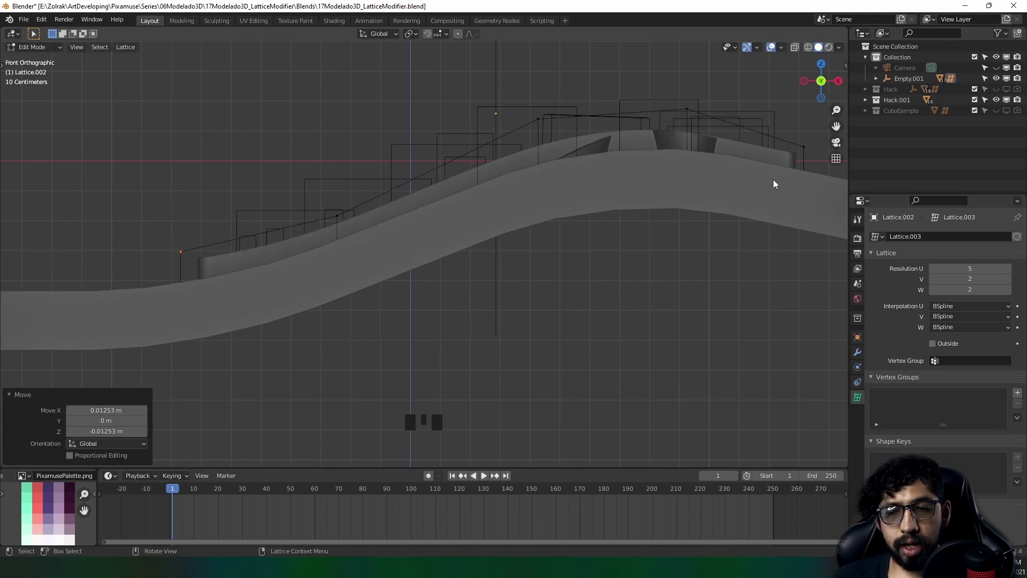
key("Tab")
middle_click(376, 180)
scroll("down", 3)
left_click_drag(428, 167, 566, 170)
left_click_drag(556, 206, 548, 183)
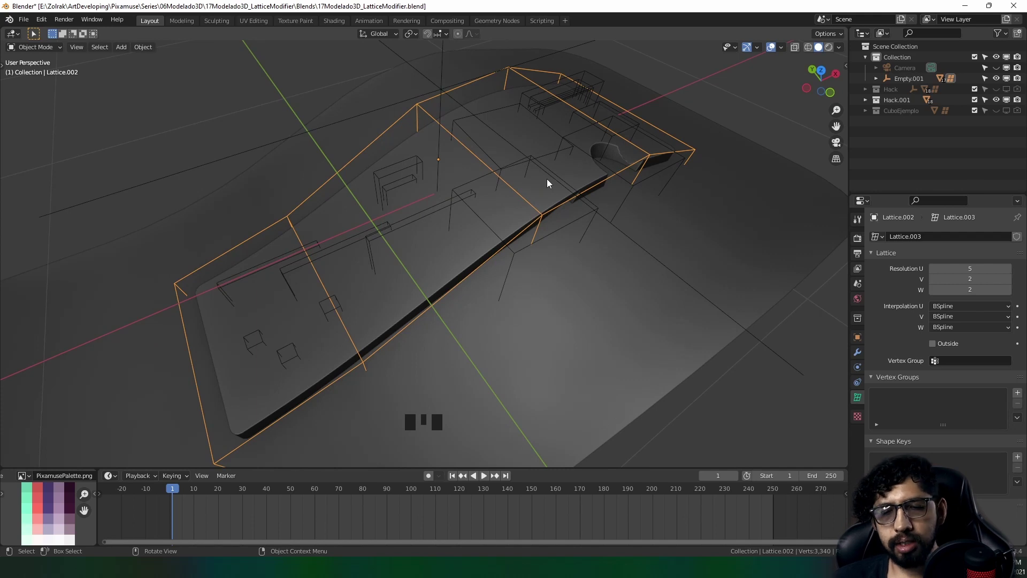
Select the panel copy and show its Lattice modifier in the Modifier properties
left_click(425, 145)
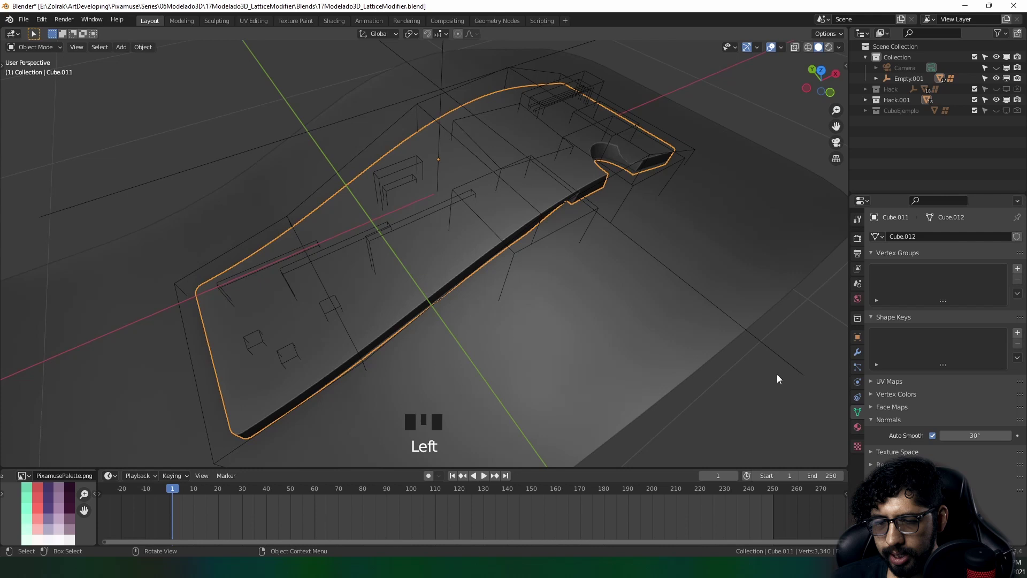
left_click(860, 357)
scroll("down", 3)
left_click_drag(877, 498, 1022, 513)
left_click_drag(1023, 514, 997, 272)
left_click_drag(421, 288, 728, 83)
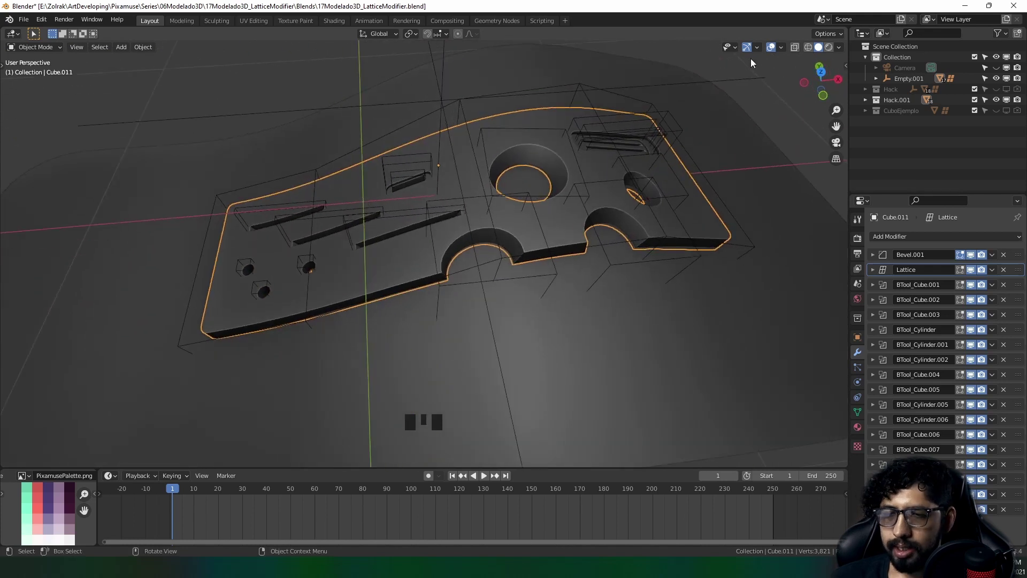
Turn off Viewport Overlays and orbit to inspect the bent panel without its lattice cage
left_click(772, 50)
left_click_drag(417, 221, 638, 170)
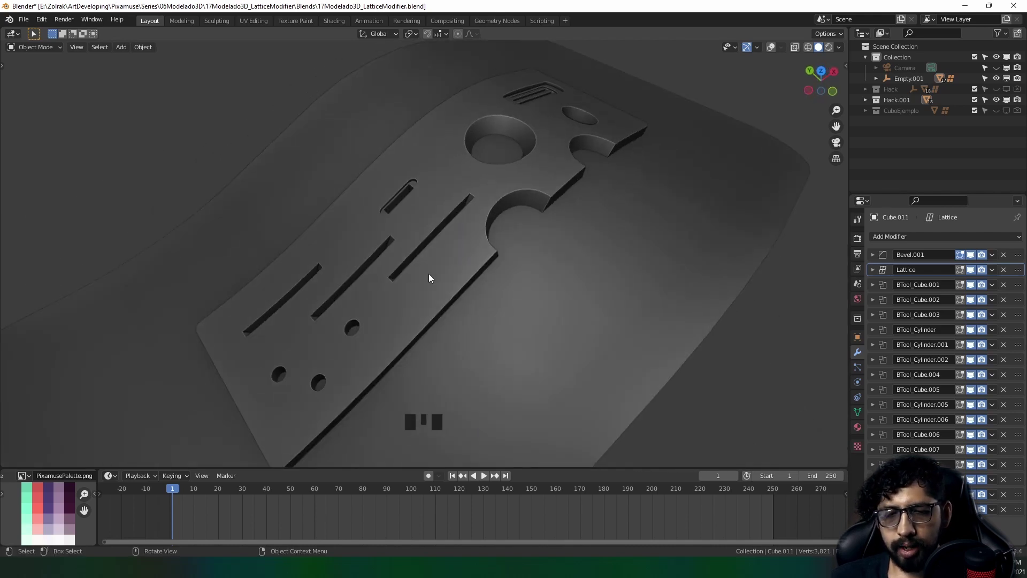
left_click_drag(503, 275, 508, 241)
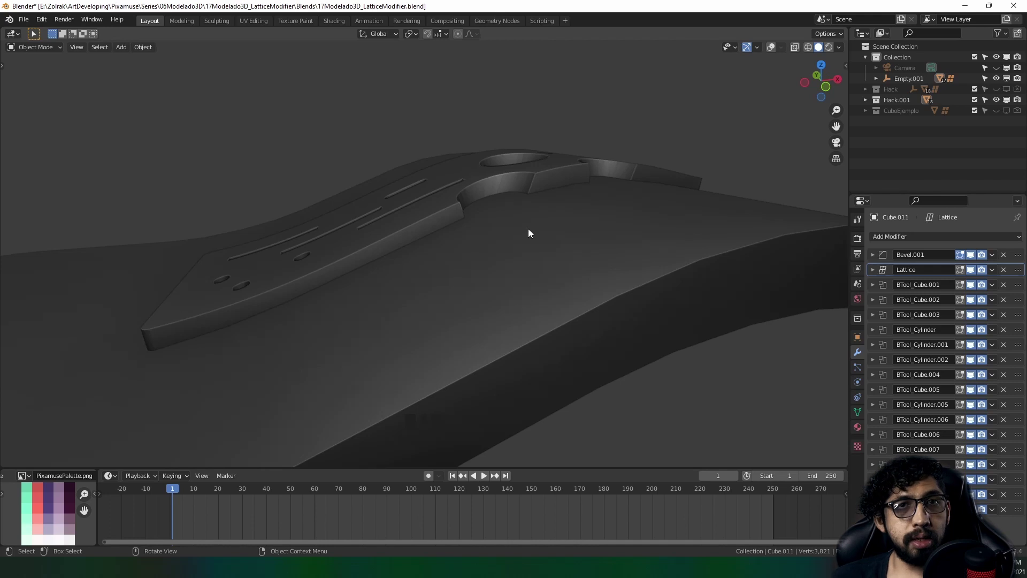
left_click_drag(533, 231, 478, 262)
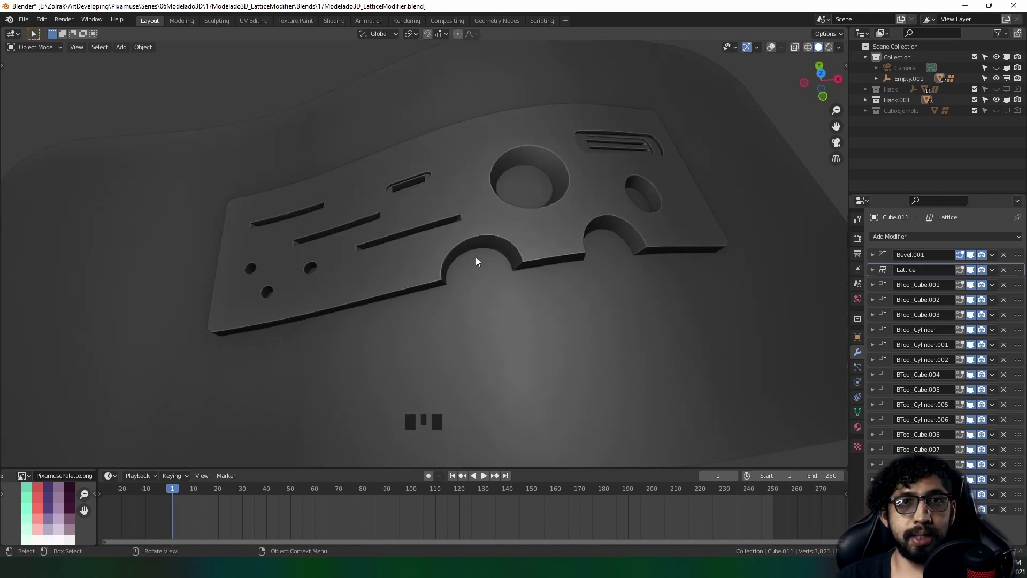